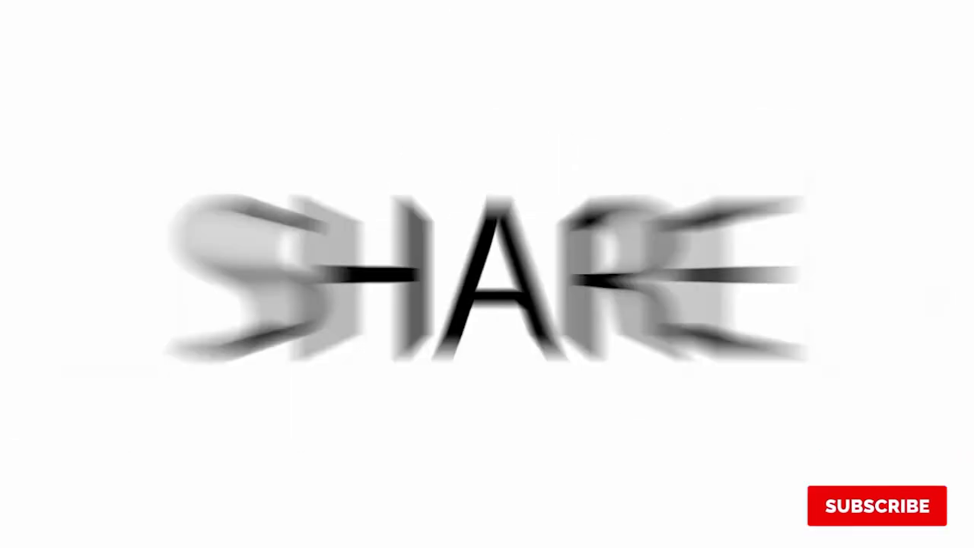
Step: Switch to the Illustrator document with the yellow and green squares
left_click(343, 64)
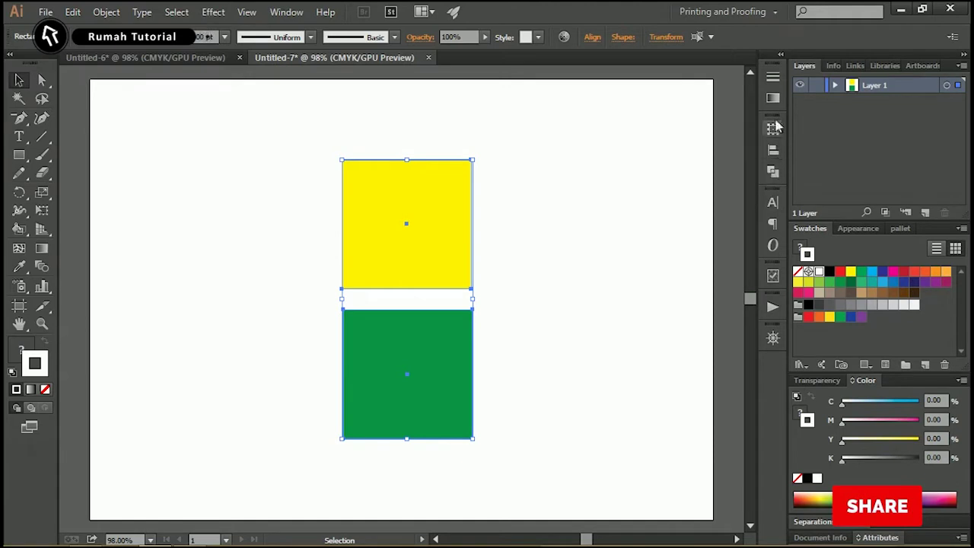
Step: Show the Pathfinder panel and float it beside the artboard with Transform and Align
left_click(778, 174)
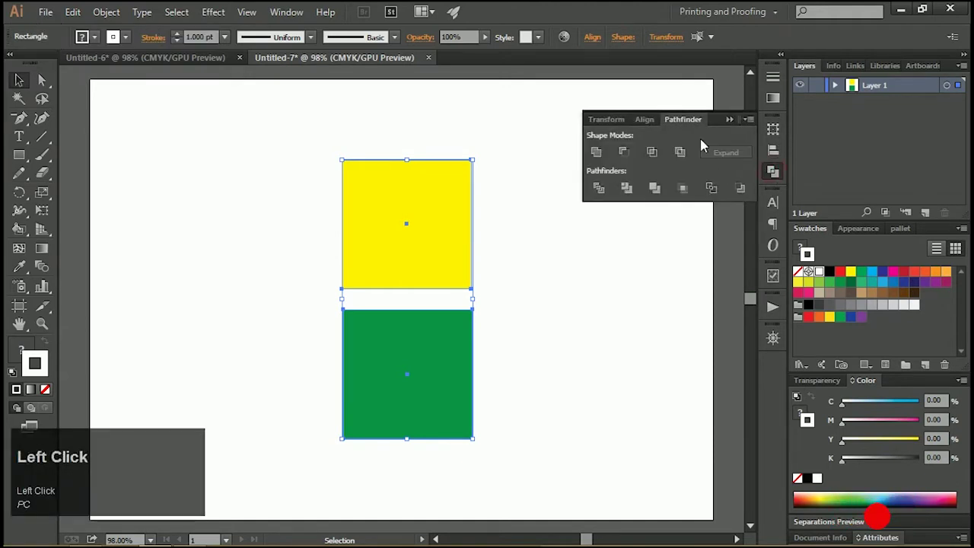
left_click_drag(684, 126, 734, 324)
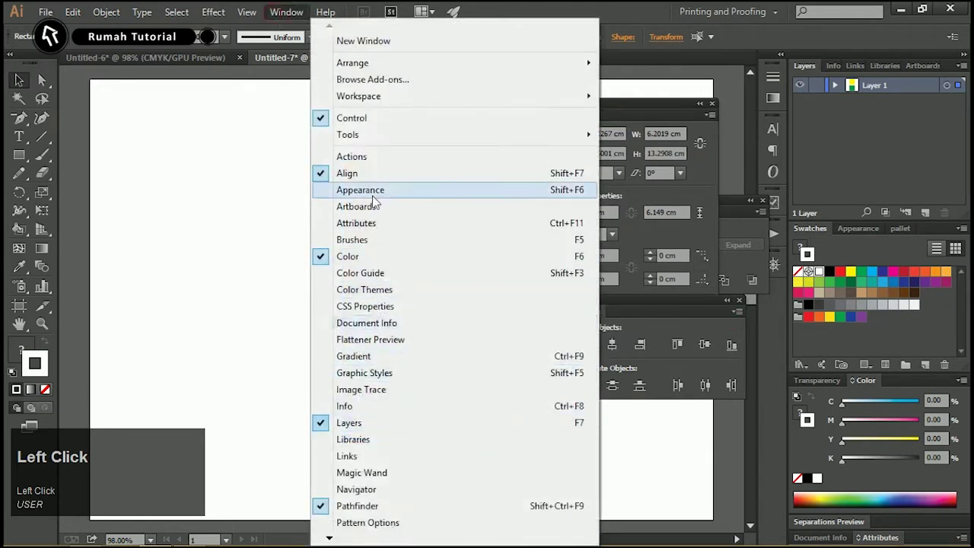
Step: Bring up the Actions panel and enlarge its list to show more entries
left_click_drag(741, 238, 280, 210)
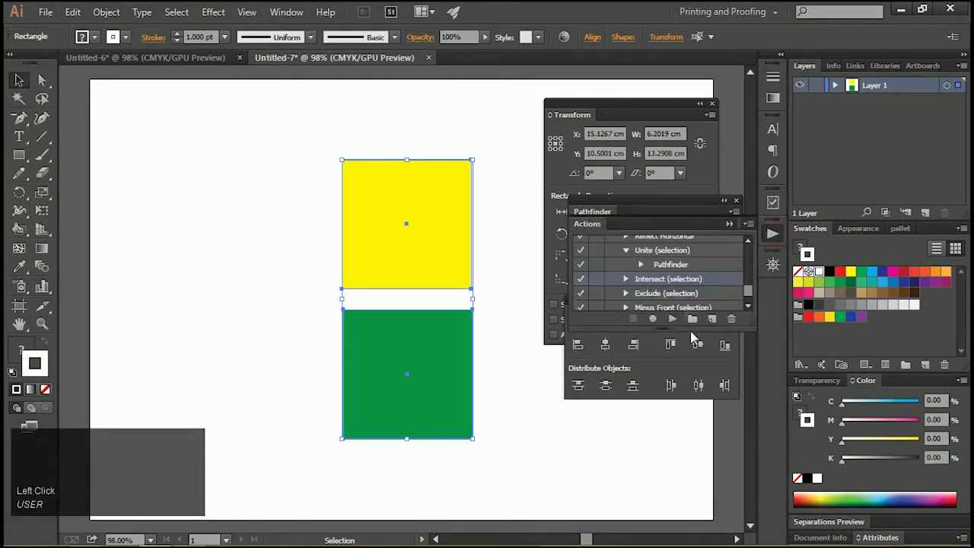
left_click_drag(689, 323, 628, 307)
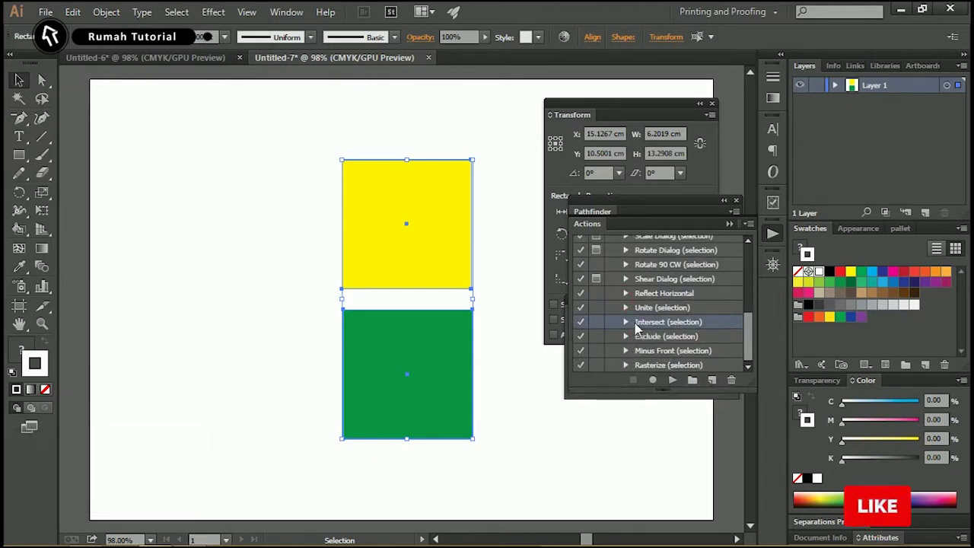
scroll("up", 3)
scroll("down", 3)
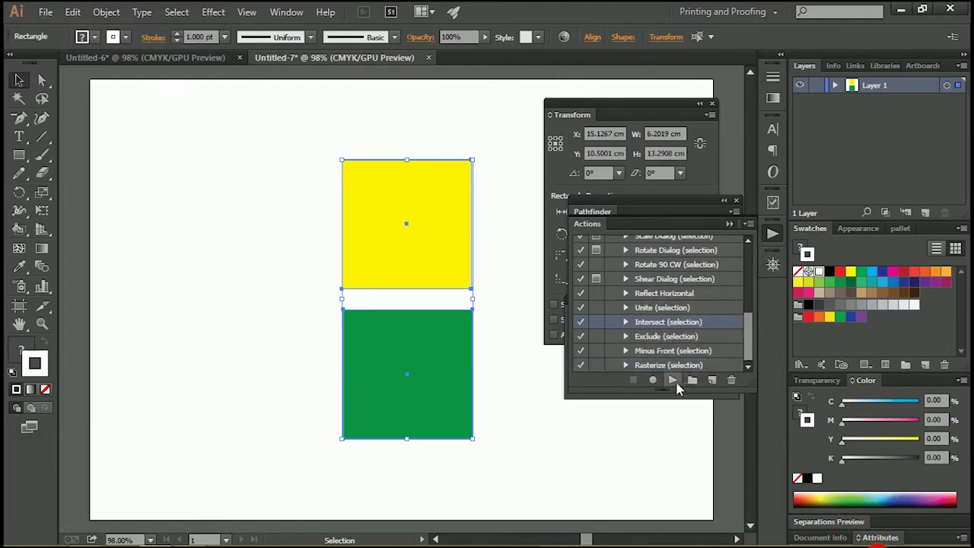
Step: Move the yellow square down onto the green one and expand Intersect (selection)
left_click_drag(547, 252, 670, 385)
key("ctrl+z")
left_click(398, 194)
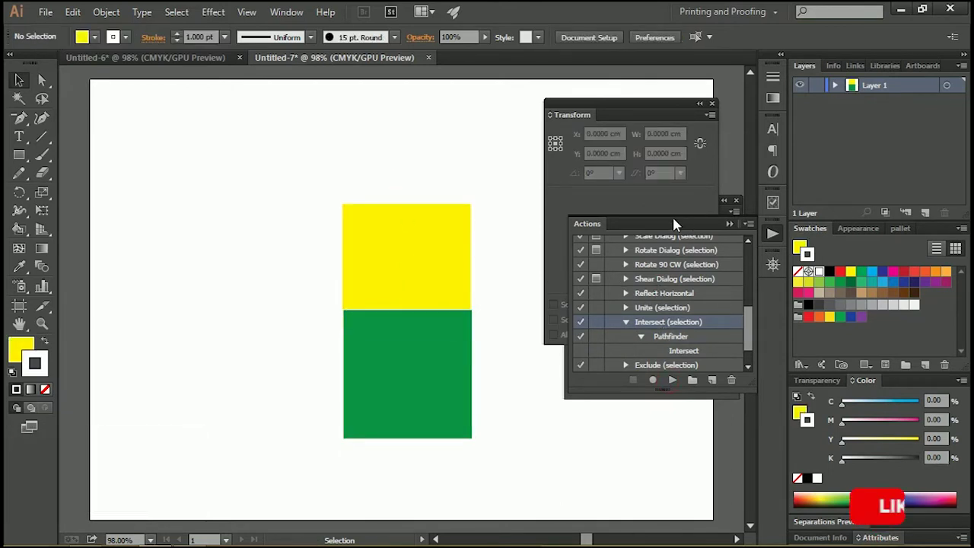
Step: Move both overlapping squares further left and collapse the Intersect steps
left_click_drag(449, 282, 752, 349)
left_click_drag(753, 350, 632, 302)
left_click(631, 298)
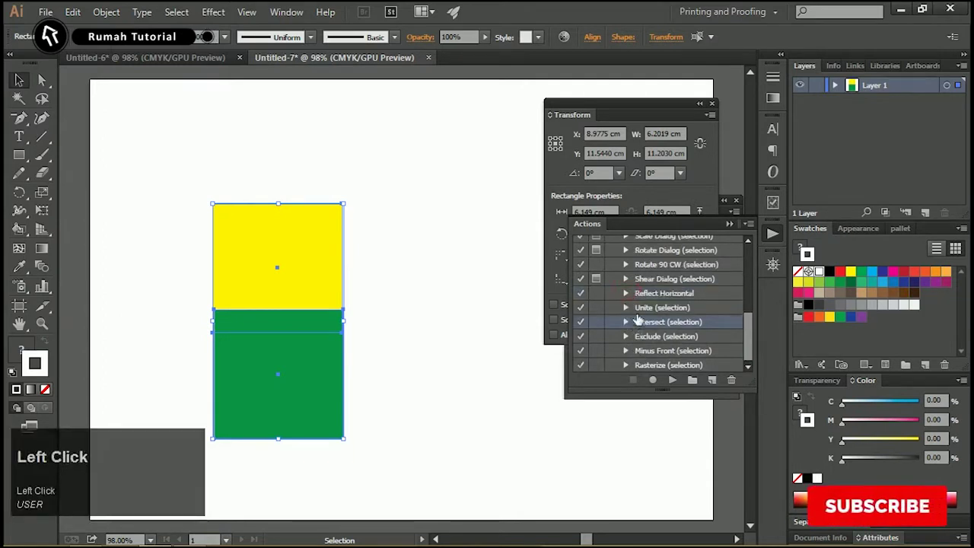
Step: Select Unite (selection) and bring up its Action Options
left_click(638, 319)
left_click_drag(638, 316, 472, 269)
left_click_drag(452, 176, 417, 191)
Step: Rename the action to 'gabung' and assign it the F2 function key
type("gabung")
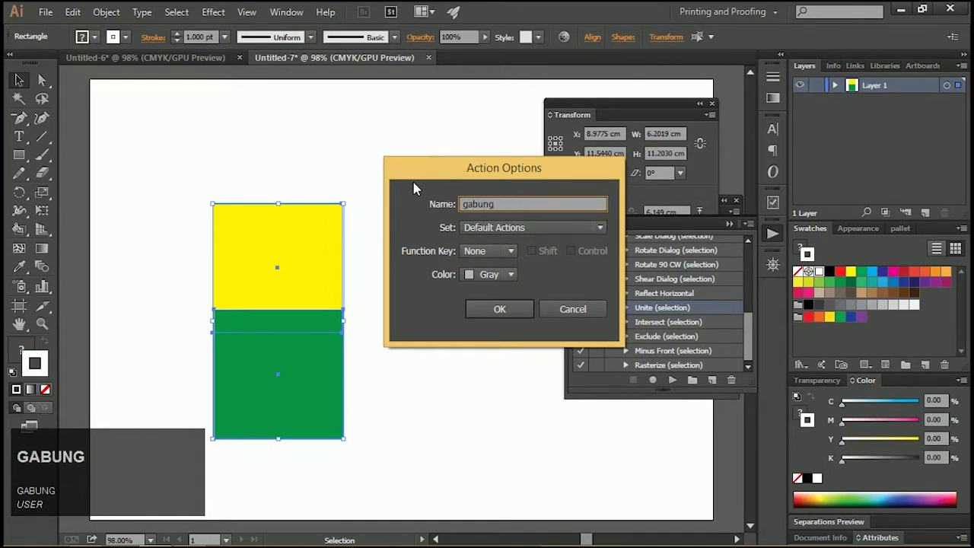
left_click(487, 236)
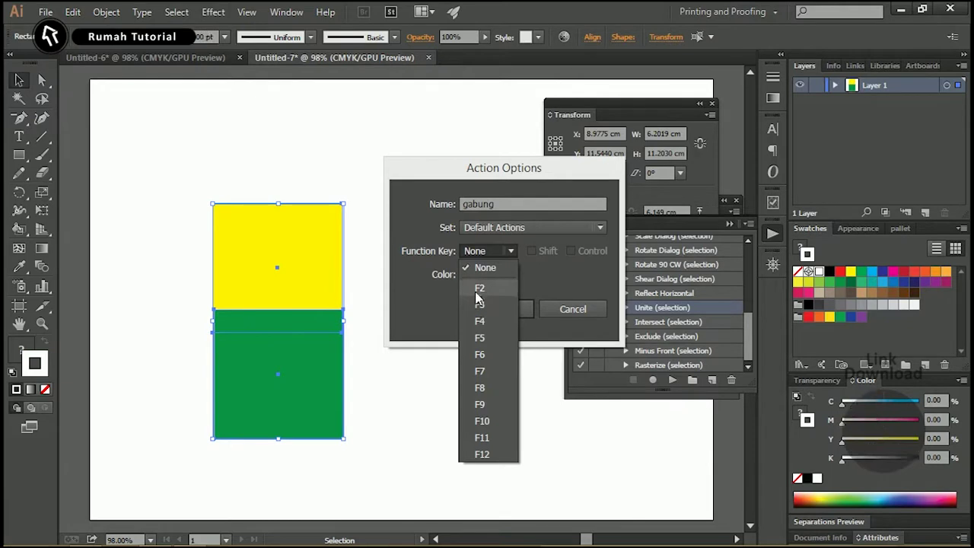
left_click(477, 298)
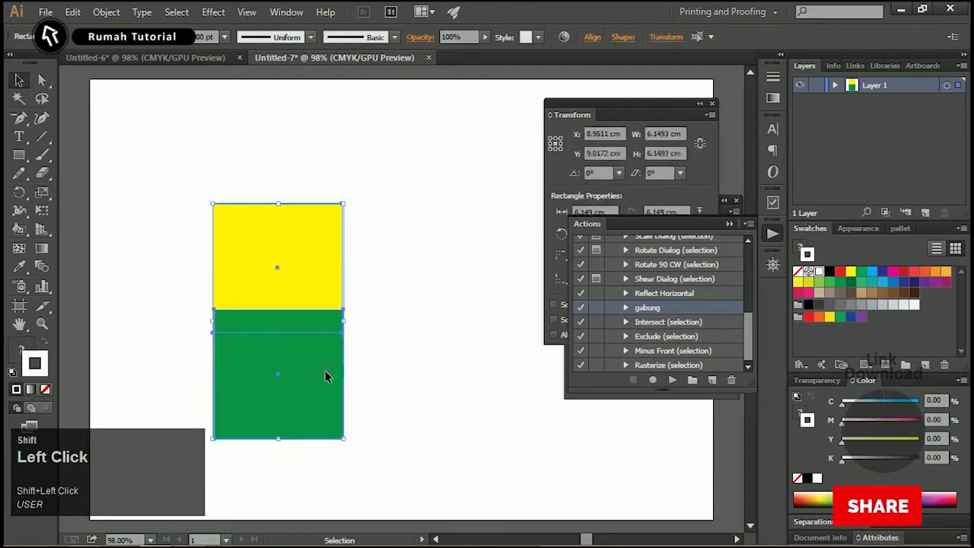
Step: Run gabung with F2, undo the merge, and collapse the gabung steps
key("F2")
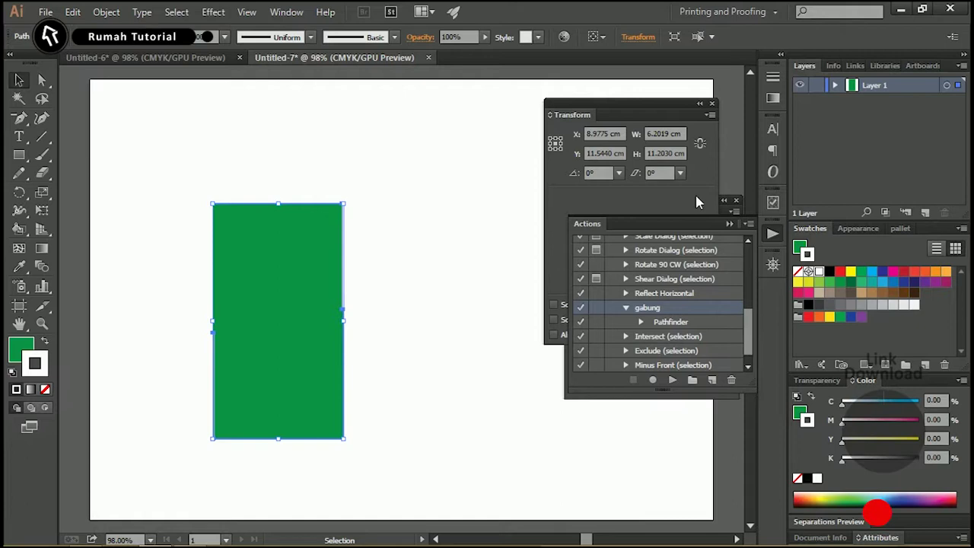
key("ctrl+F2")
key("ctrl+z")
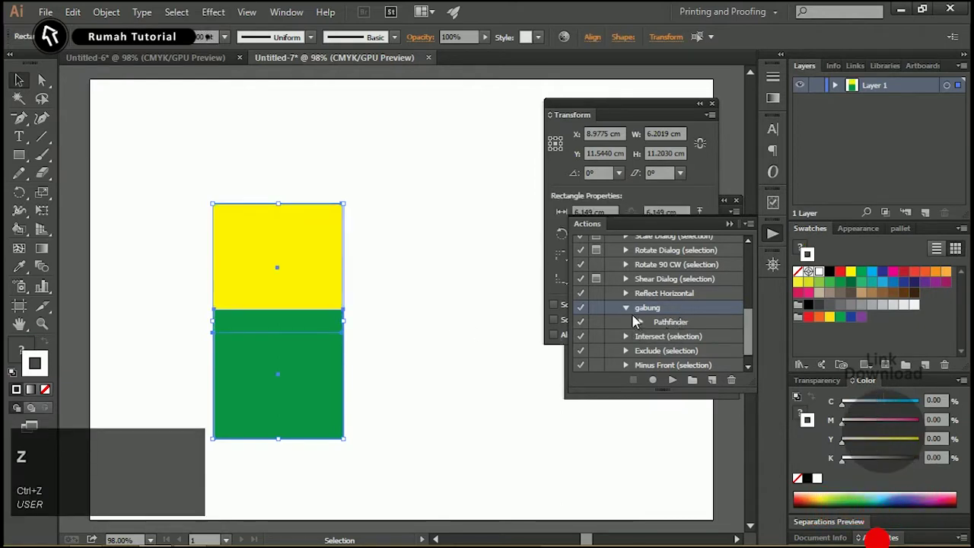
left_click(627, 317)
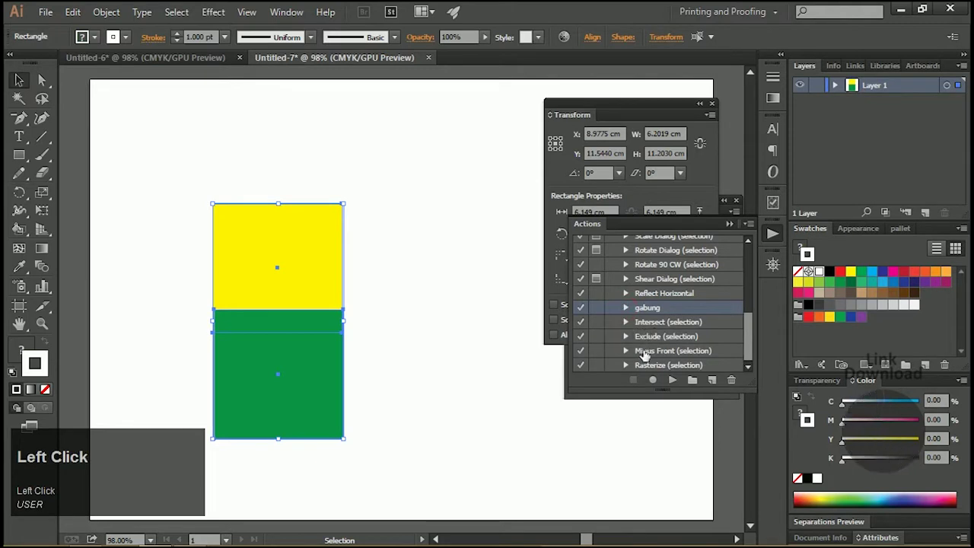
left_click(627, 325)
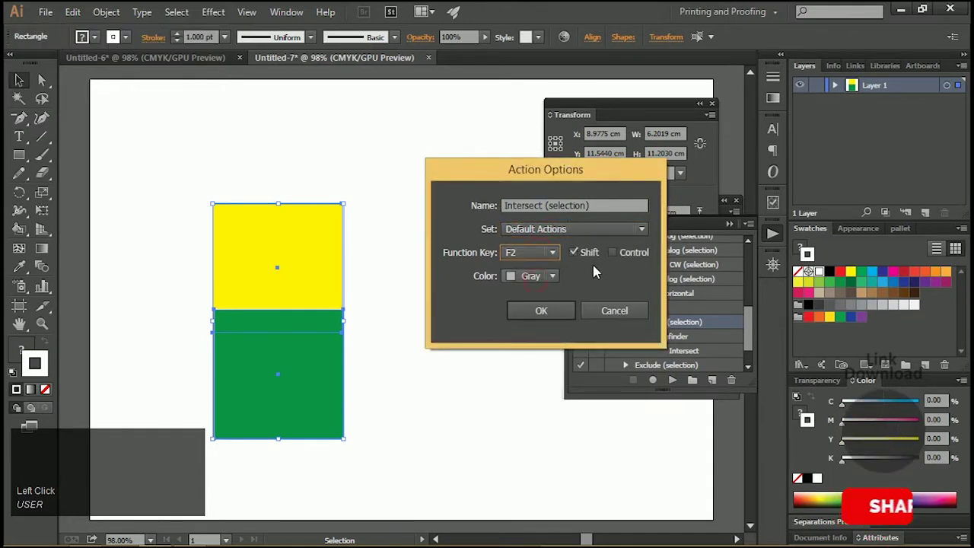
left_click(560, 318)
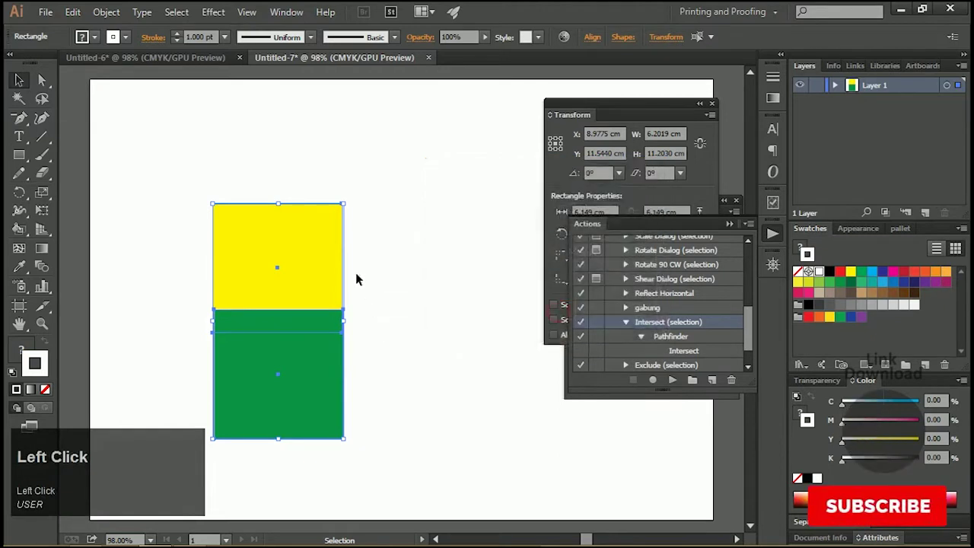
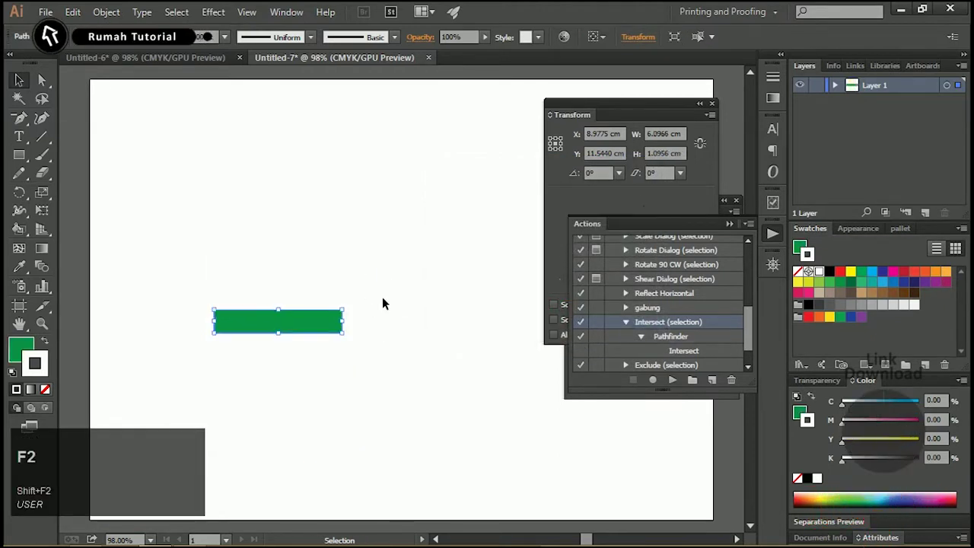
key("ctrl+z")
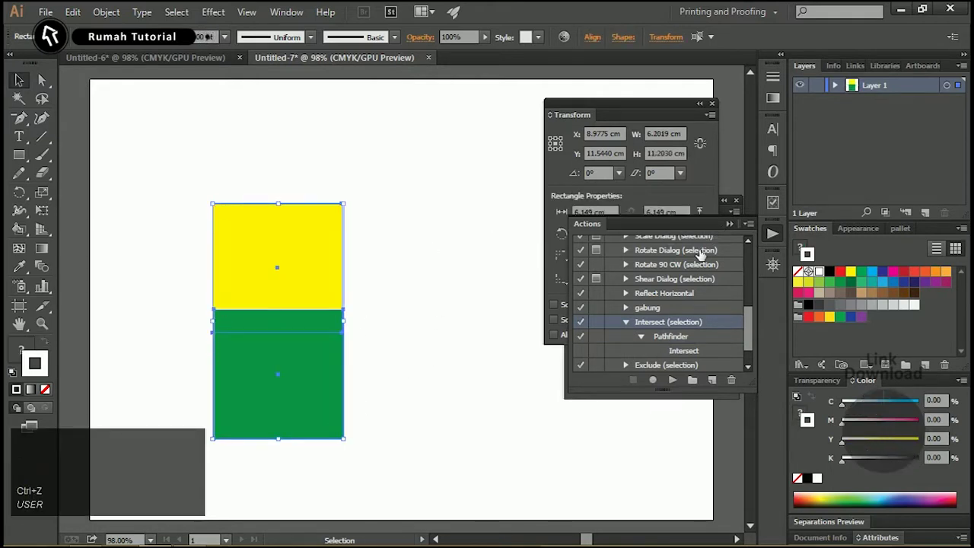
Step: Move the rectangles out of alignment and start a new action
left_click_drag(627, 331, 716, 328)
scroll("down", 3)
left_click(406, 263)
left_click_drag(309, 267, 244, 370)
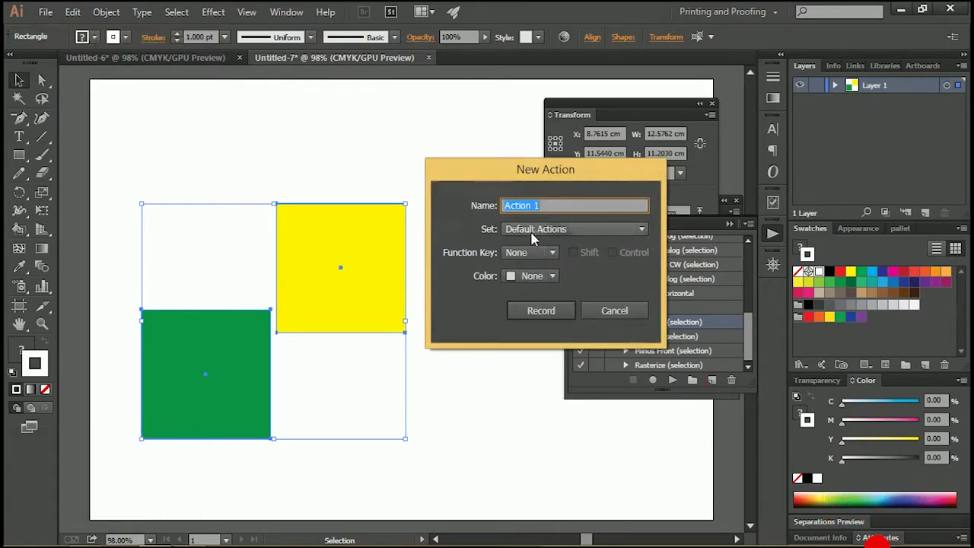
Step: Name the action 'center', assign F4, and begin recording
type("ceter")
key("BackSpace")
type("nter")
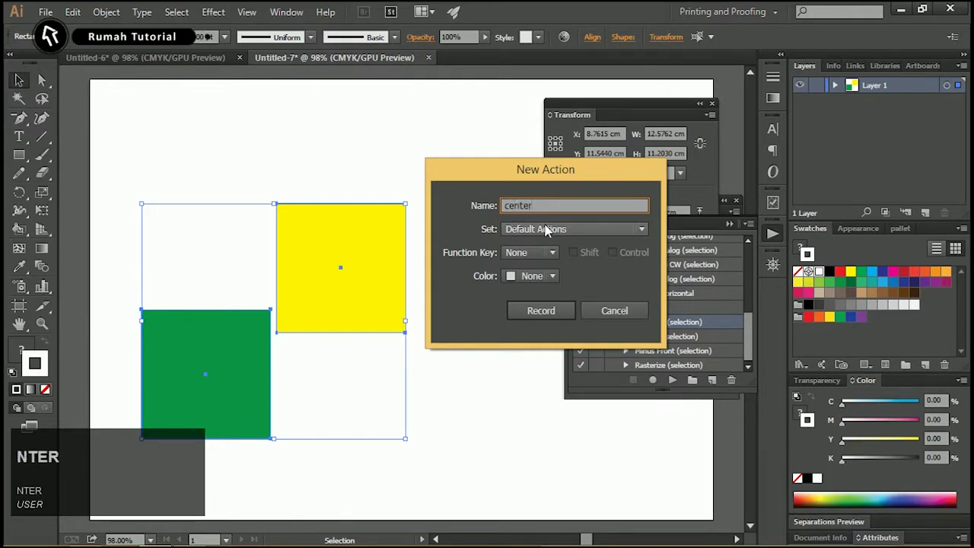
left_click(543, 252)
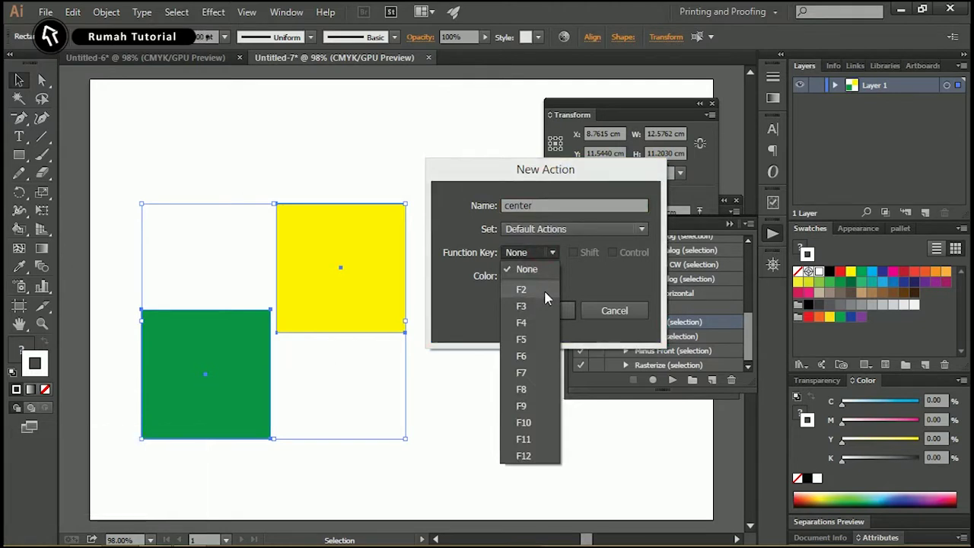
left_click(538, 330)
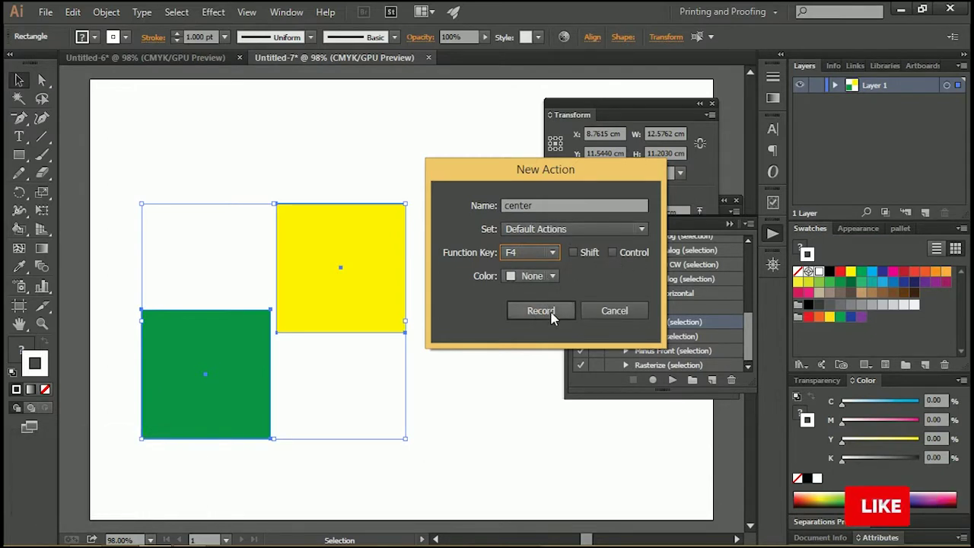
left_click(558, 318)
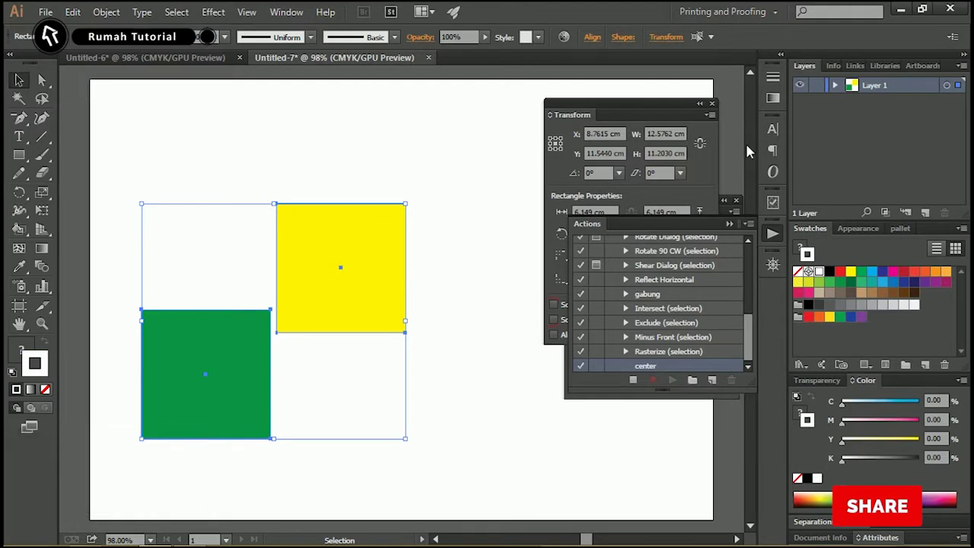
Step: Record horizontal and vertical center alignment into the center action
left_click_drag(714, 110, 622, 159)
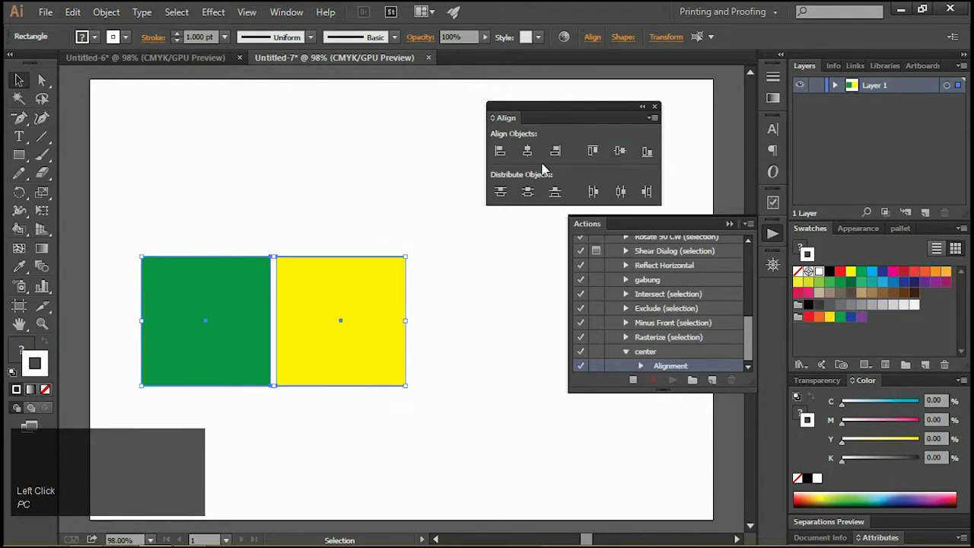
left_click(531, 156)
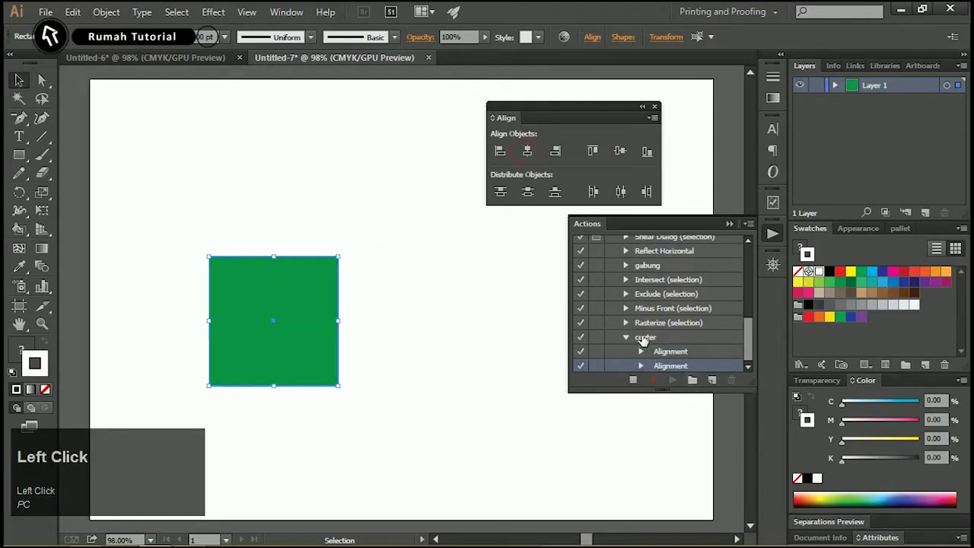
left_click_drag(754, 343, 395, 279)
Step: Play center with F4, then undo so the rectangles sit offset again
key("F4")
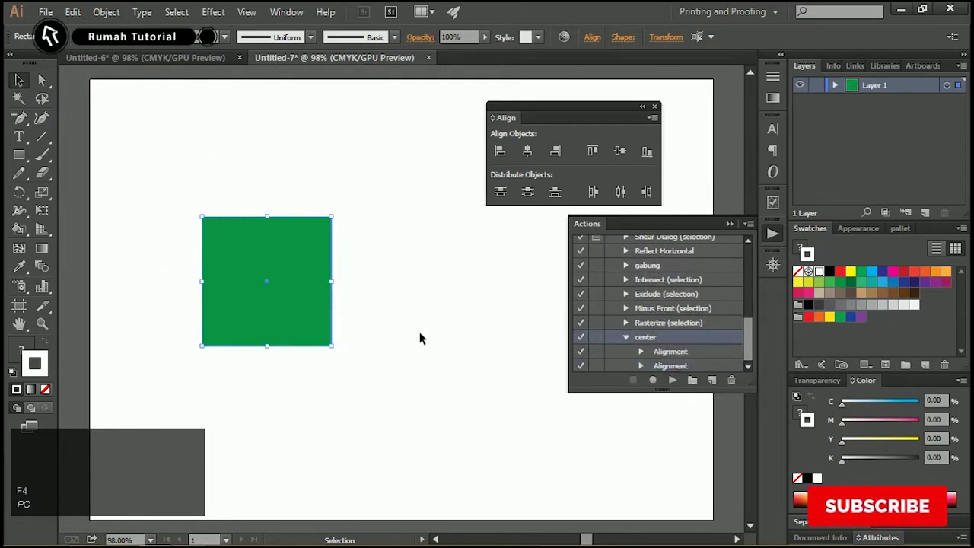
key("ctrl+F4")
key("ctrl+z")
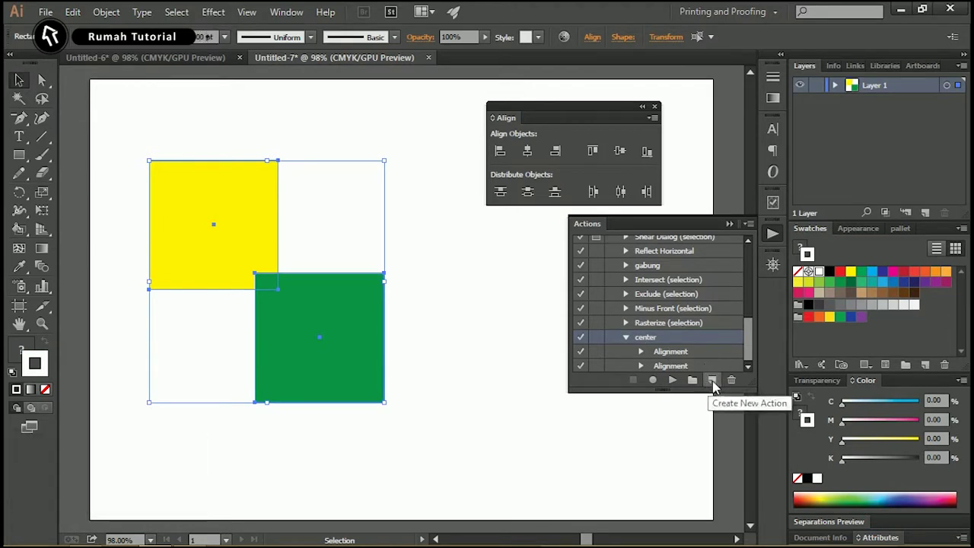
Step: Create action 'kiri' with F5, record it, and align the rectangles' left edges
left_click(715, 387)
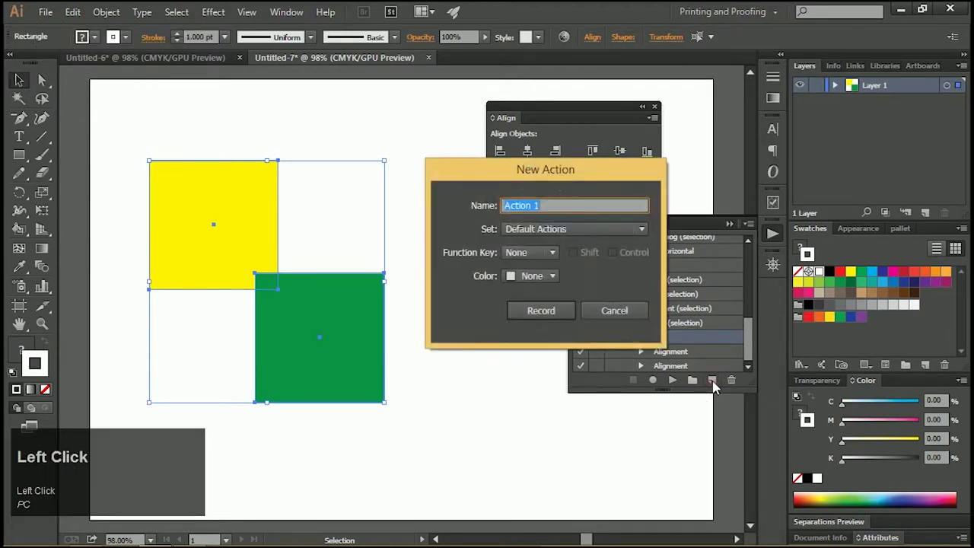
type("kiri")
left_click(584, 238)
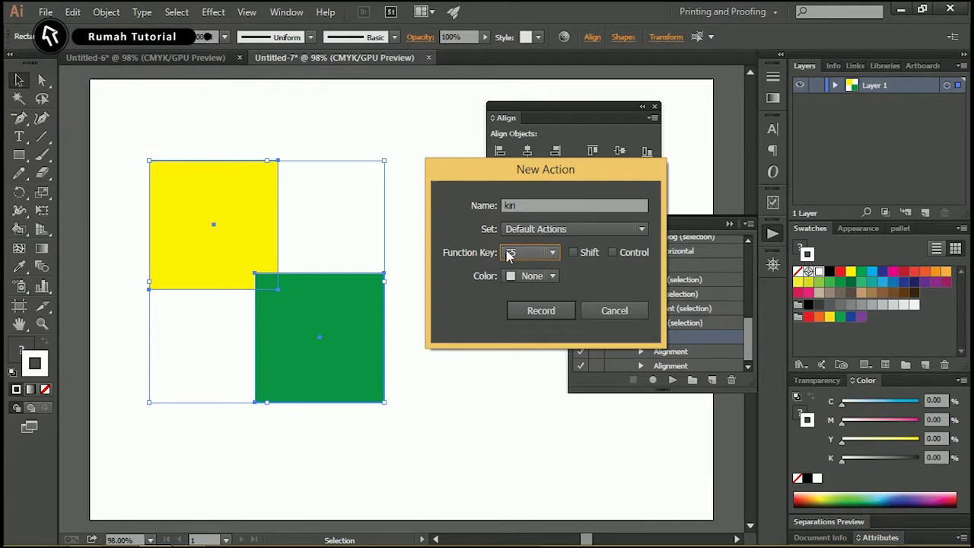
left_click(535, 314)
left_click(502, 160)
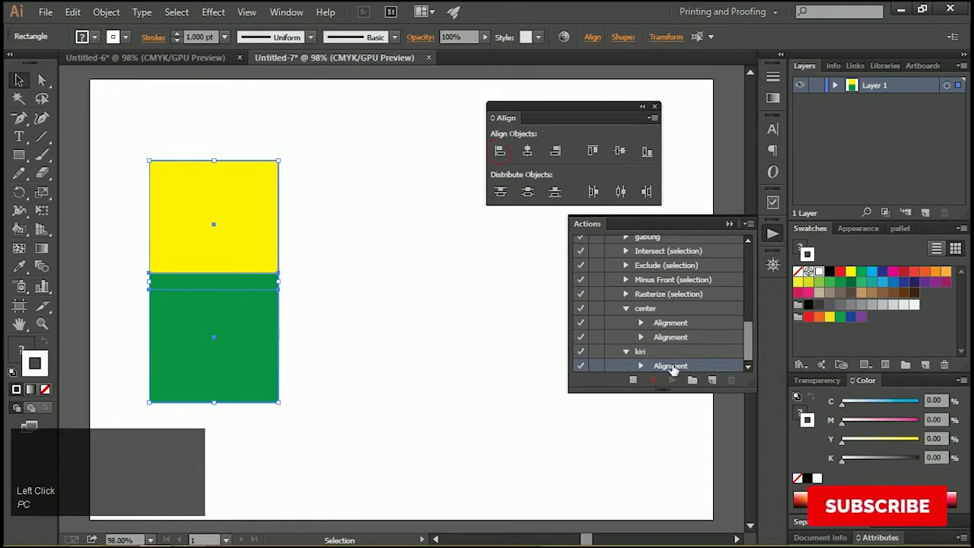
Step: Finish recording kiri, play it with F5, and set alignment to the artboard
left_click(637, 386)
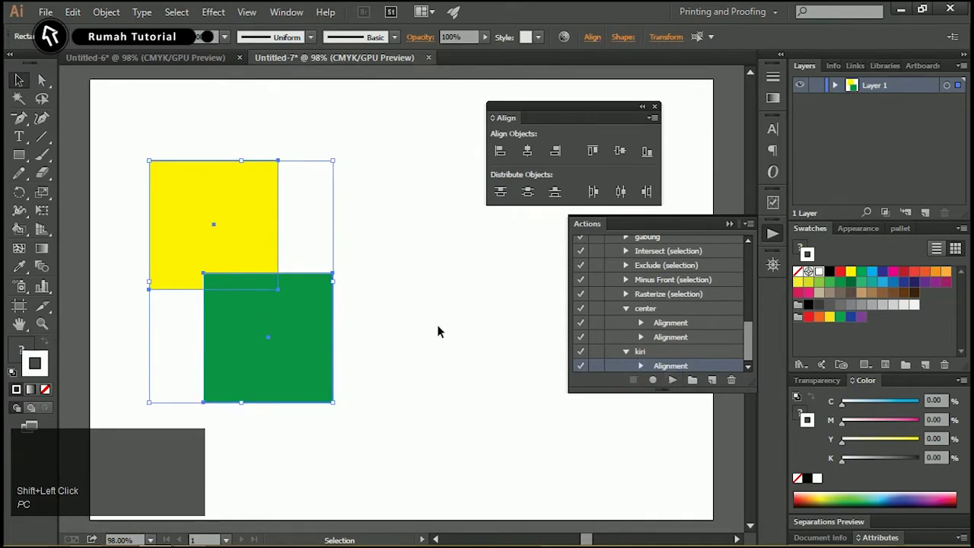
key("F5")
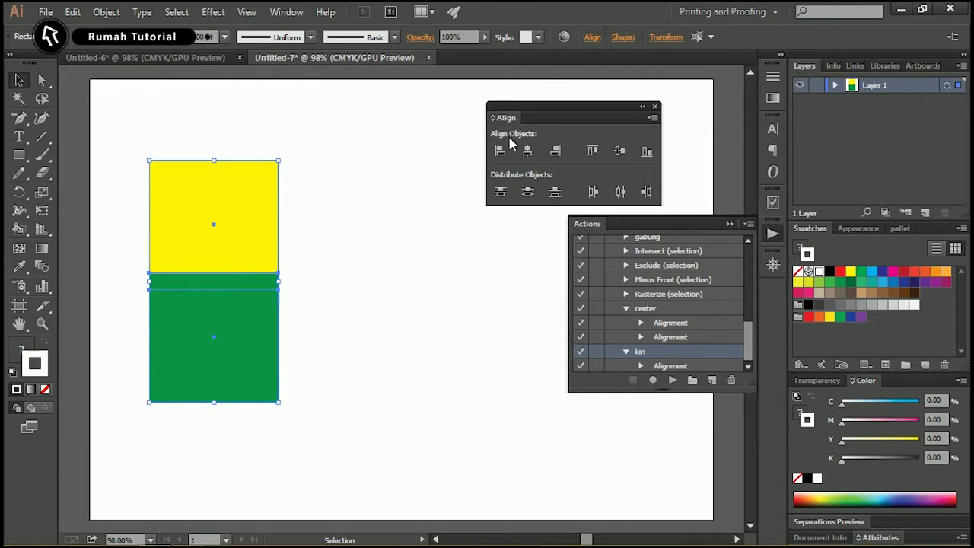
left_click(603, 38)
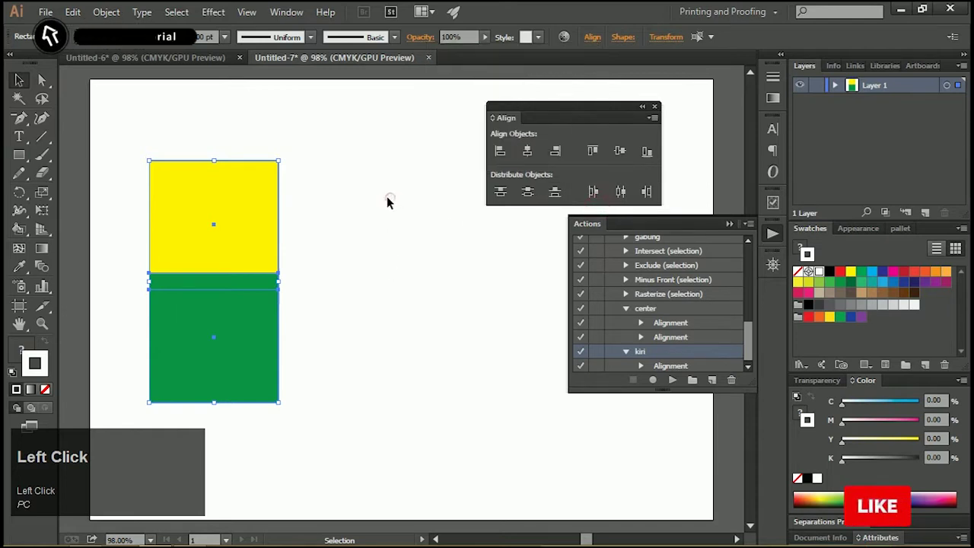
Step: Play center (F4) then kiri (F5), pushing the green rectangle to the artboard's left edge
key("F4")
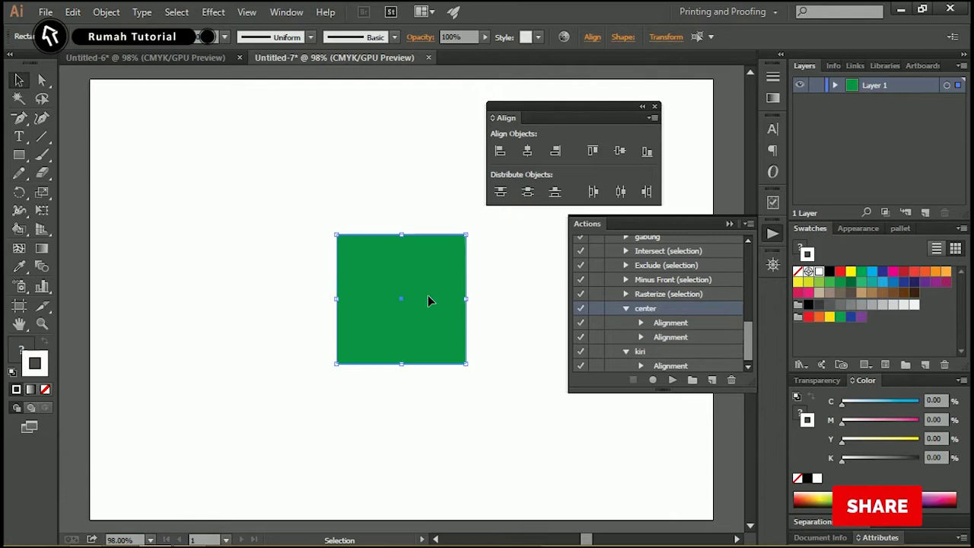
key("F5")
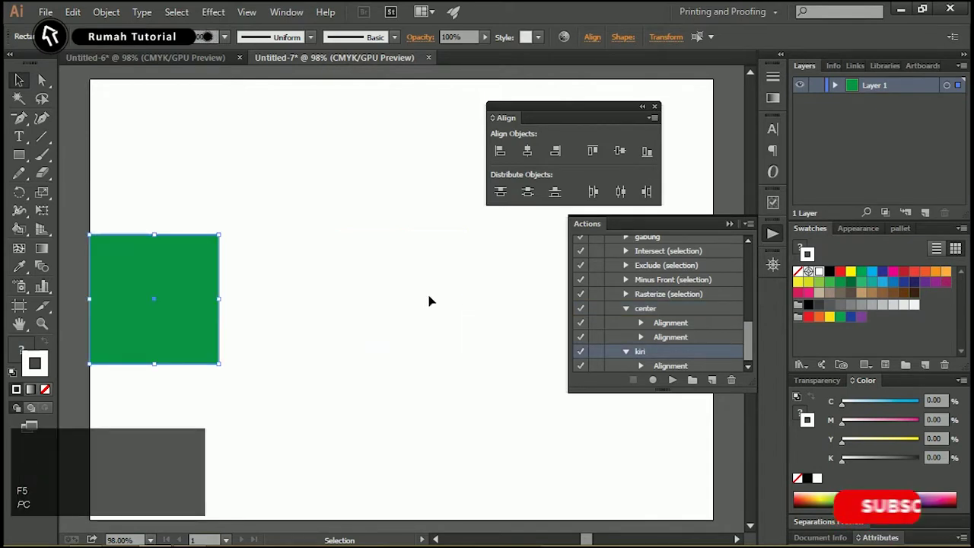